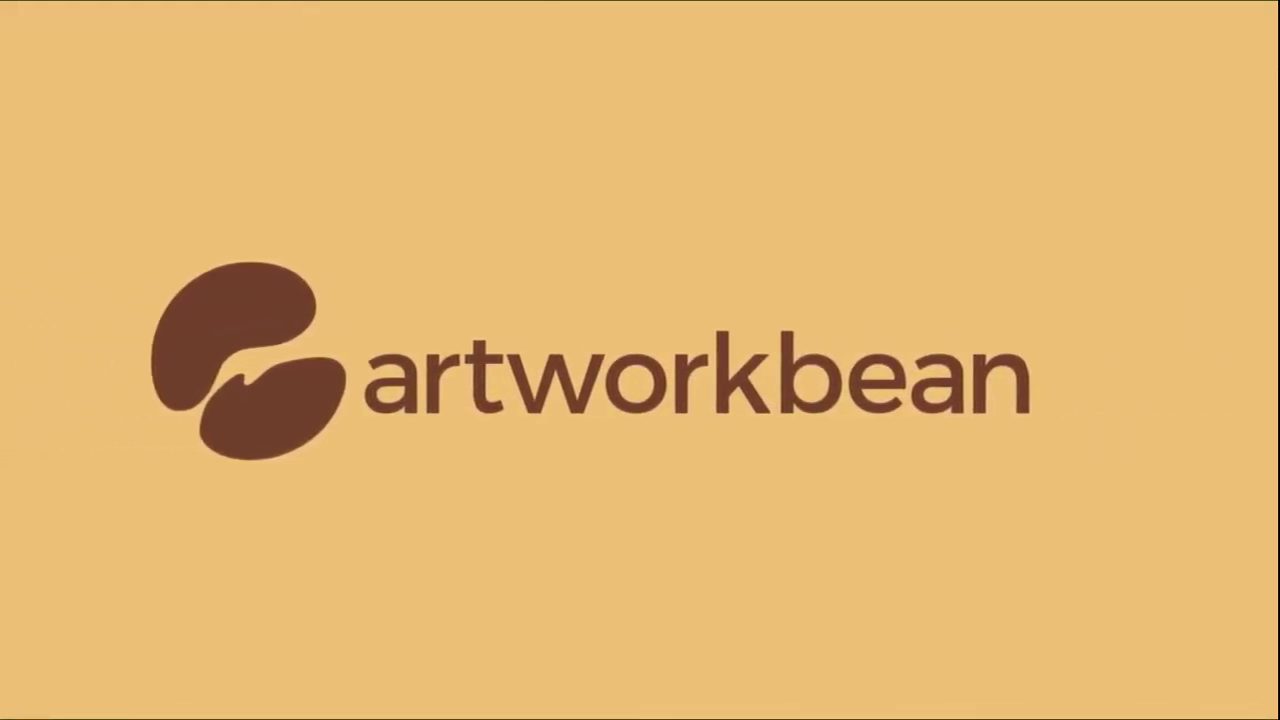
# - Bring up the File menu over the blank document
pyautogui.click(428, 326)
# - Start placing an image file, showing the Desktop with the premier_source lion logo
pyautogui.press('alt+f')
pyautogui.click(151, 295)
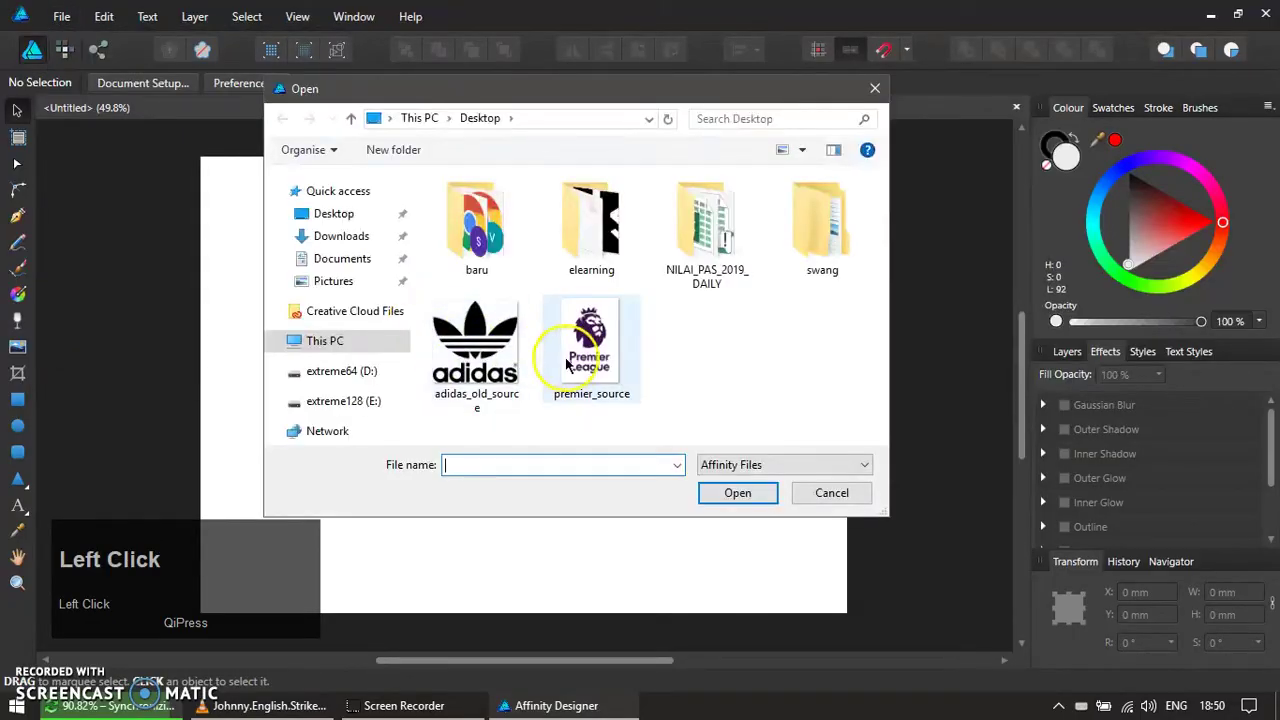
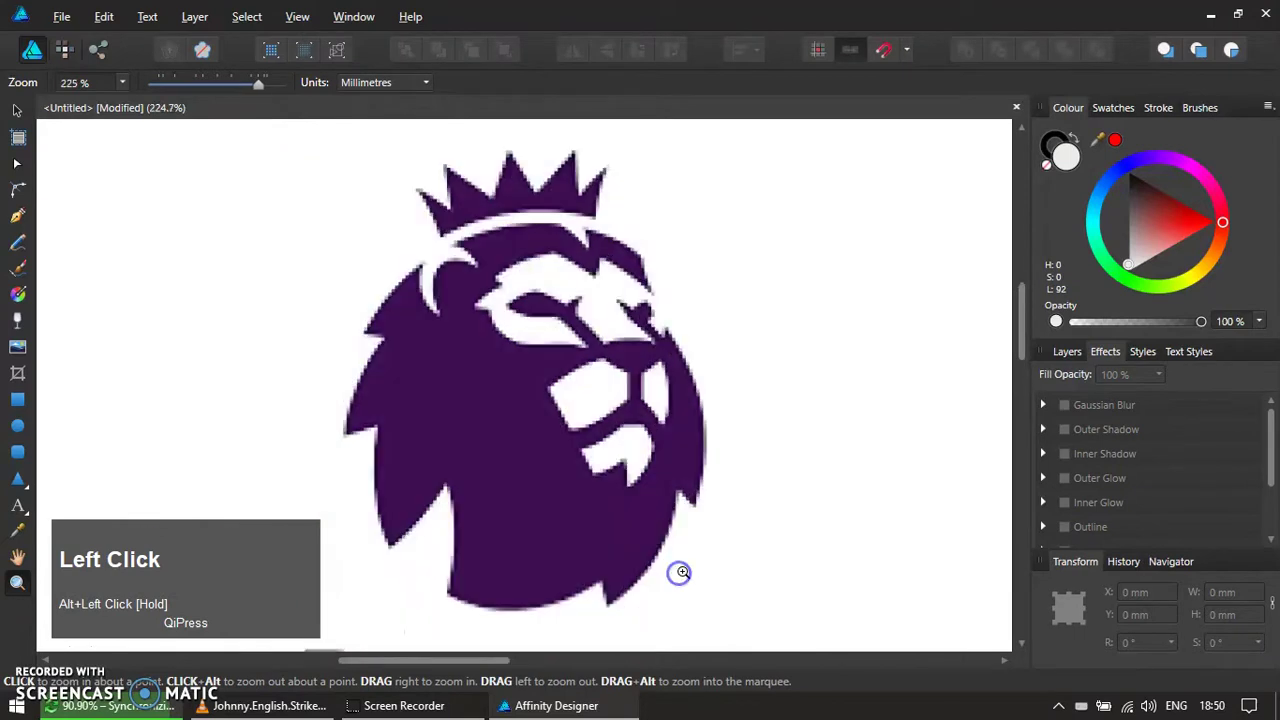
# - Trace a rough red-filled pen shape over the lion's head and mane, then select it
pyautogui.press('b')
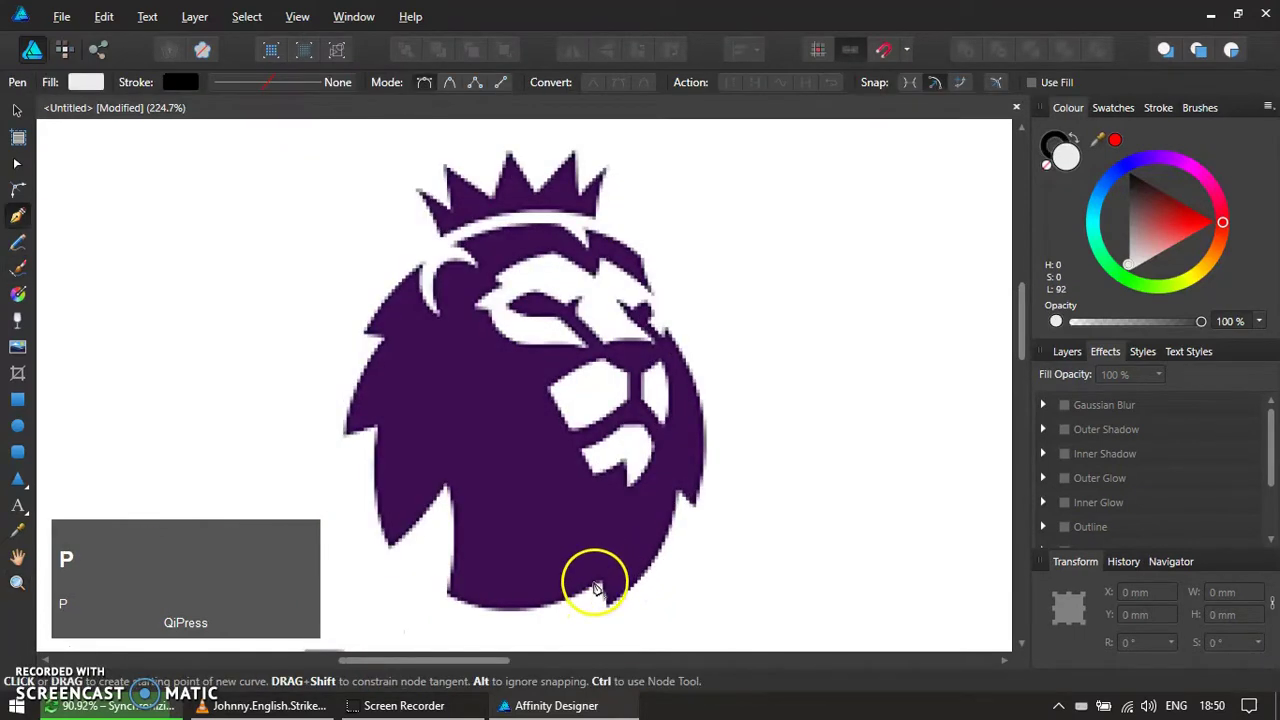
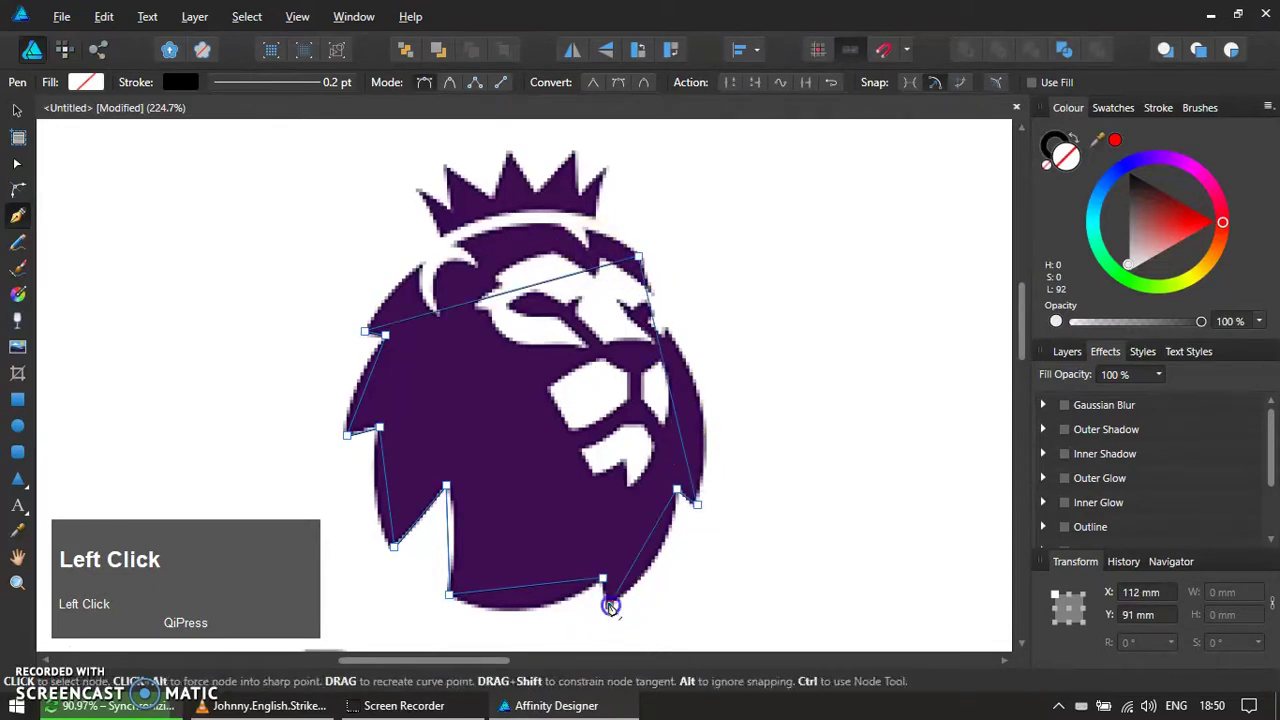
pyautogui.press('v')
# - Lower the red shape's opacity to about 46% so the logo shows through
pyautogui.click(1199, 228)
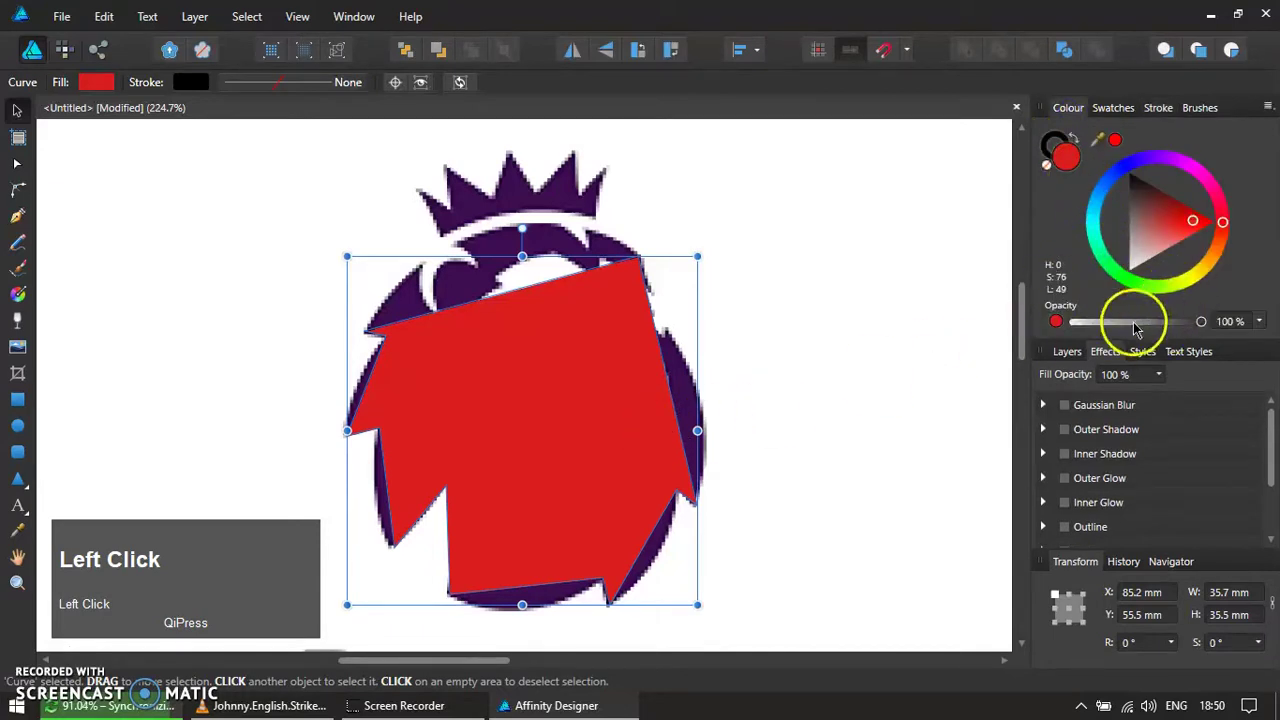
pyautogui.scroll(3)
pyautogui.click(489, 341)
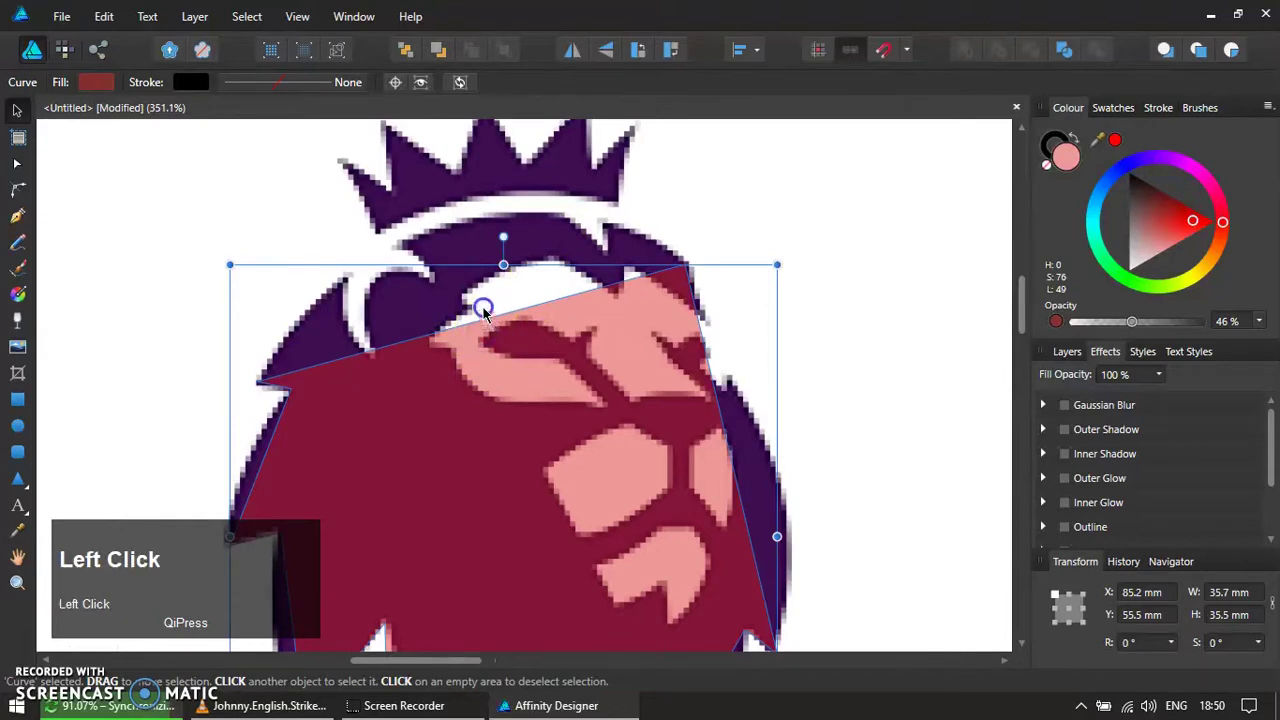
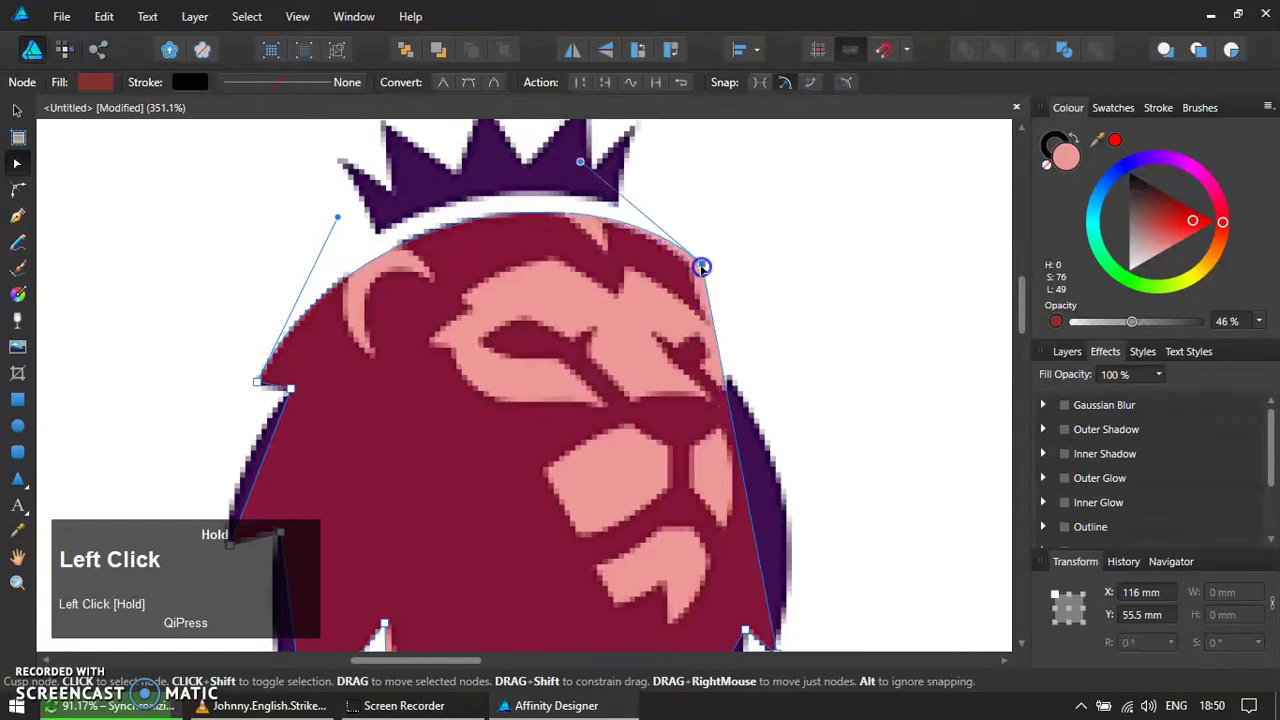
# - Curve the lower mane segments and nudge nodes to hug the lion's edges, zooming as needed
pyautogui.scroll(-3)
pyautogui.scroll(3)
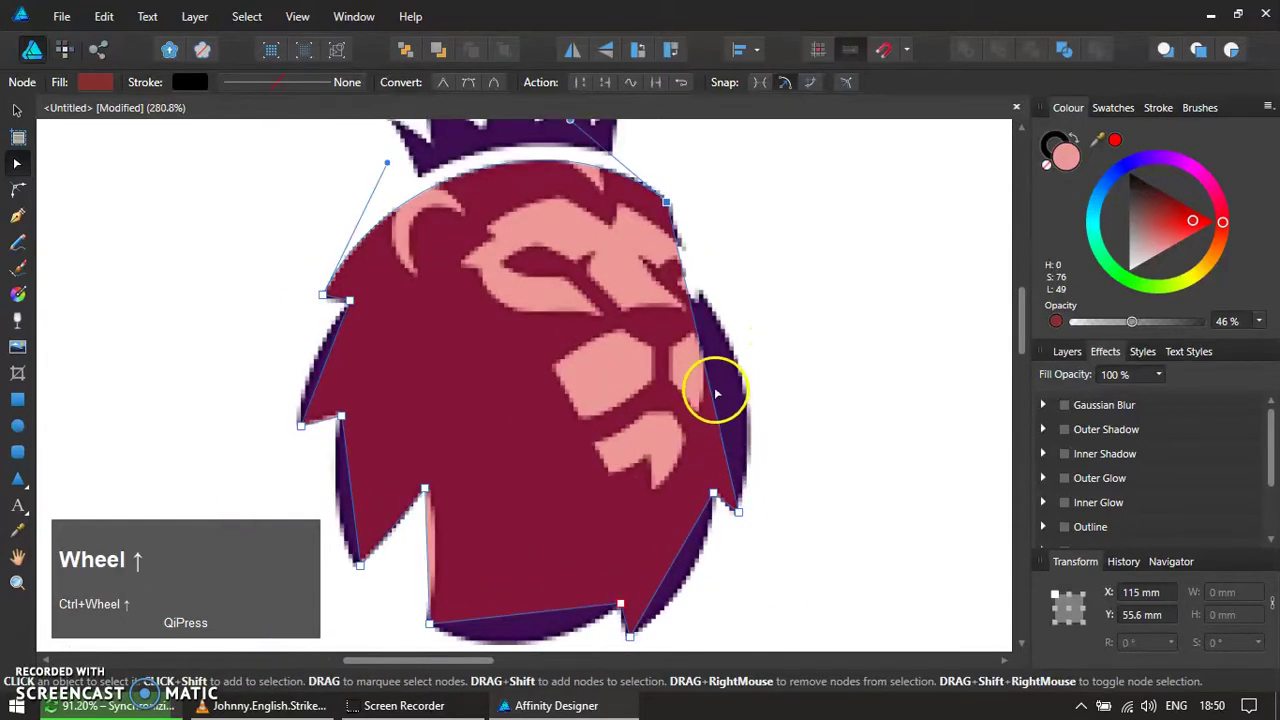
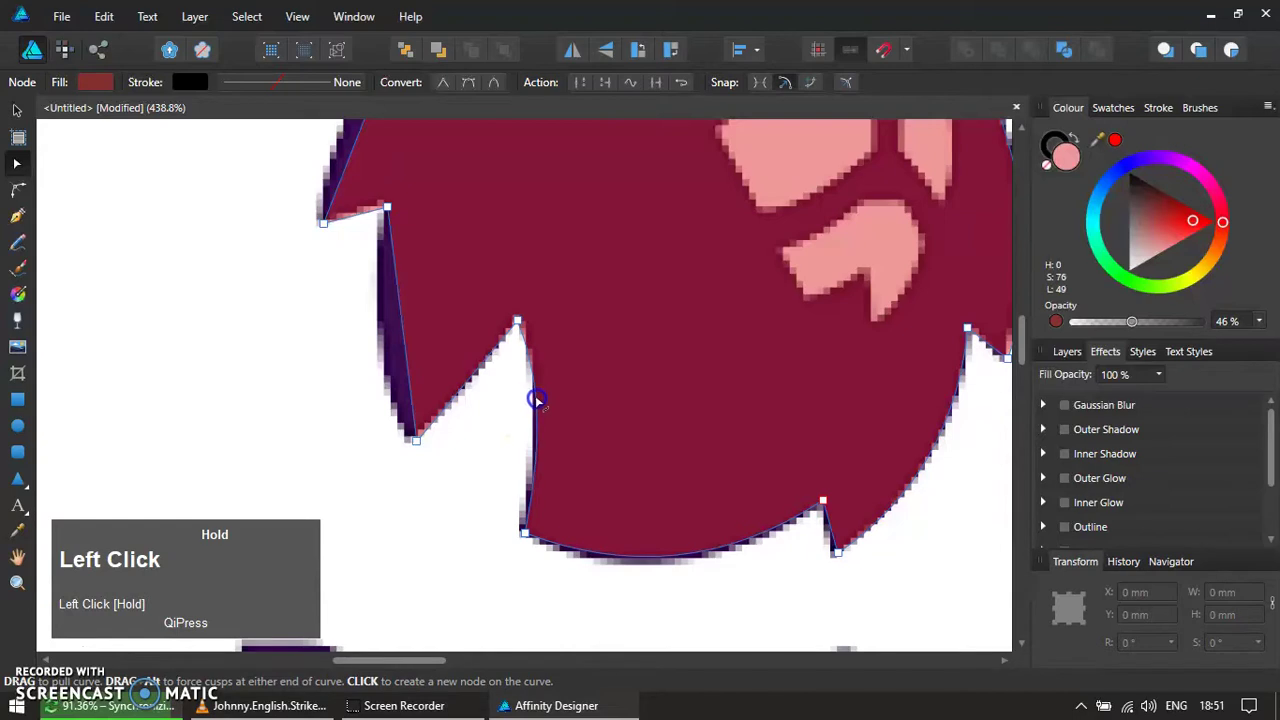
pyautogui.press('z')
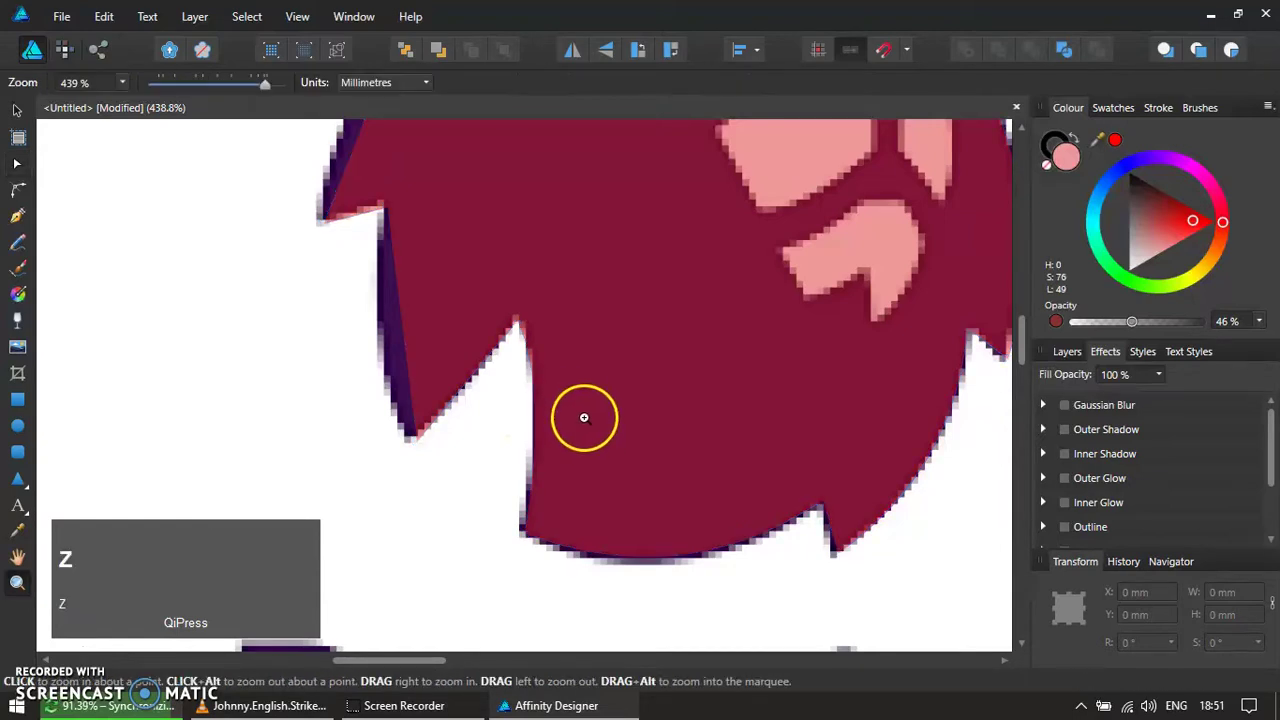
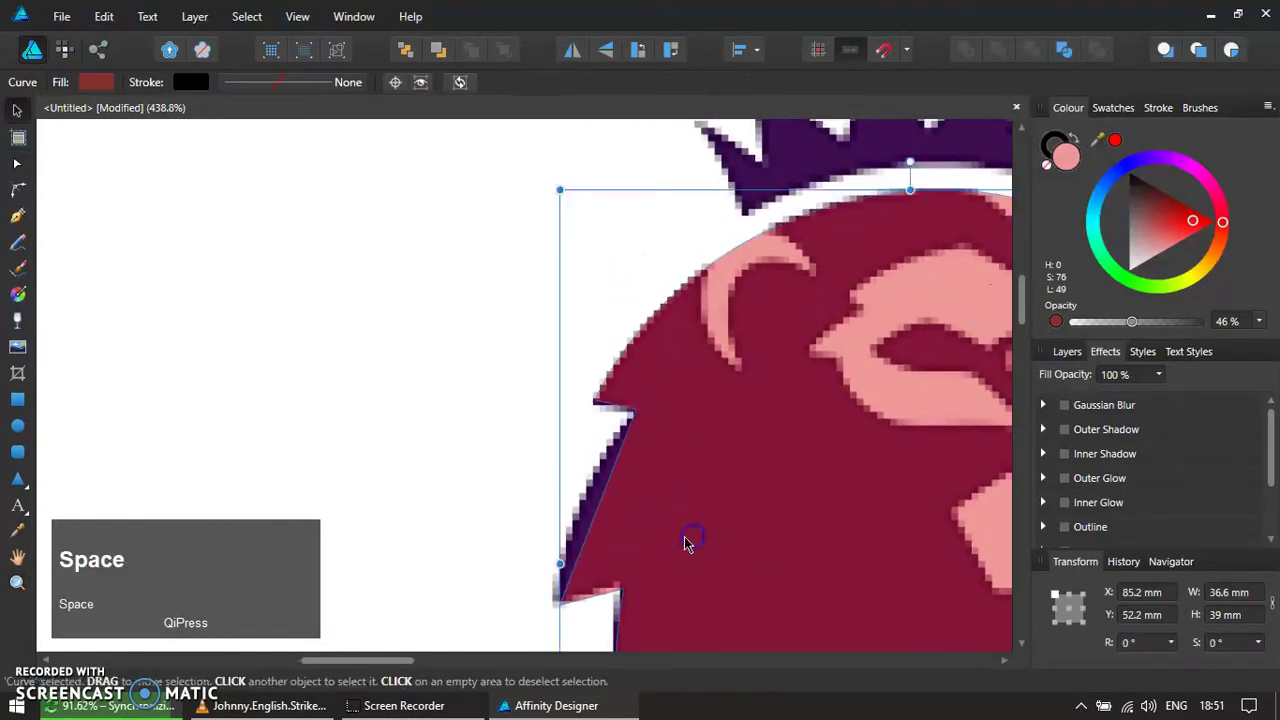
# - Bow the lower-left mane spike edge outward to follow the lion's contour
pyautogui.press('v')
pyautogui.press('v')
pyautogui.moveTo(618, 514); pyautogui.dragTo(724, 469)
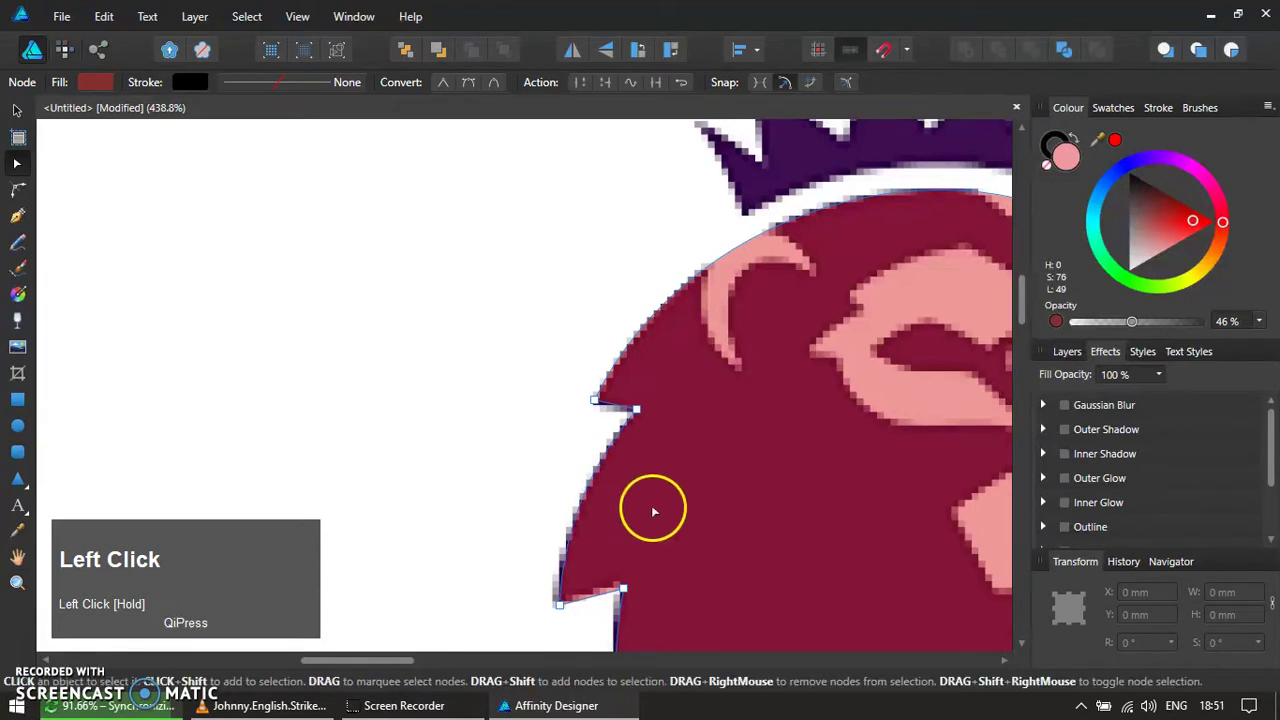
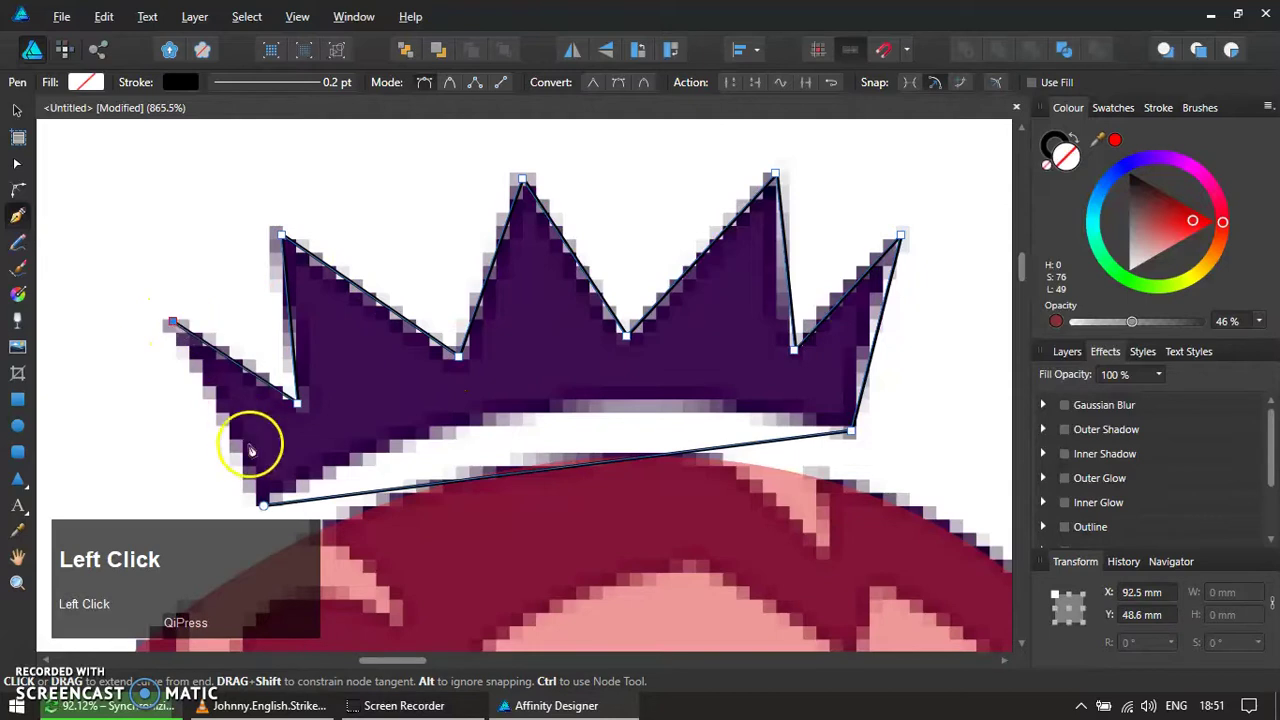
# - Complete and select the crown outline path traced along the purple crown's spikes
pyautogui.press('v')
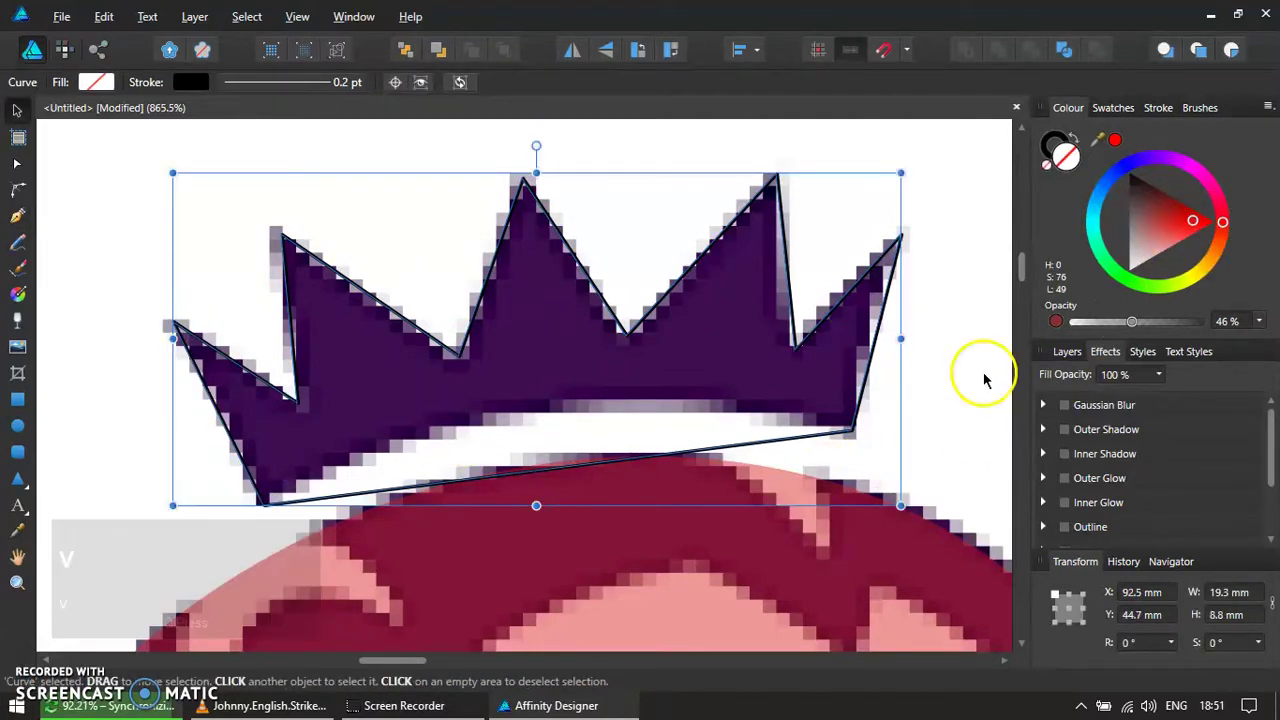
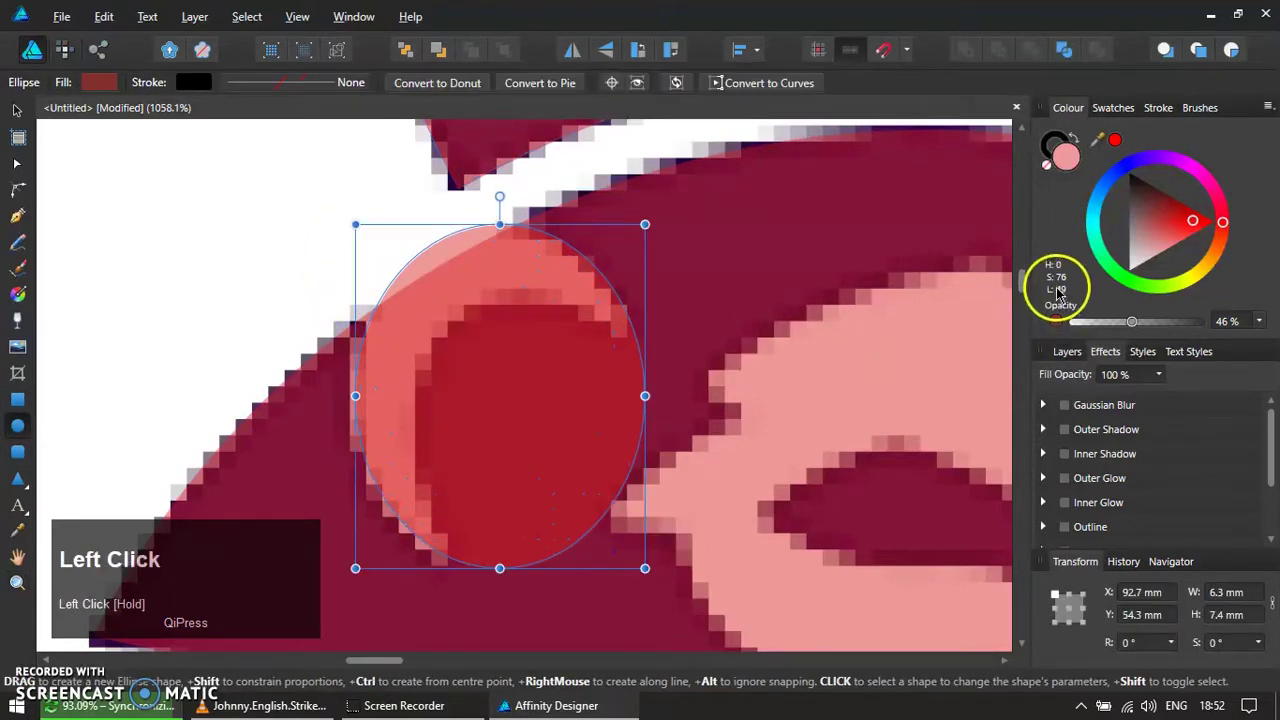
# - Colour the traced ellipse translucent green, duplicate it and shift the copy to the curl's inner edge
pyautogui.press('v')
pyautogui.moveTo(459, 396); pyautogui.dragTo(641, 438)
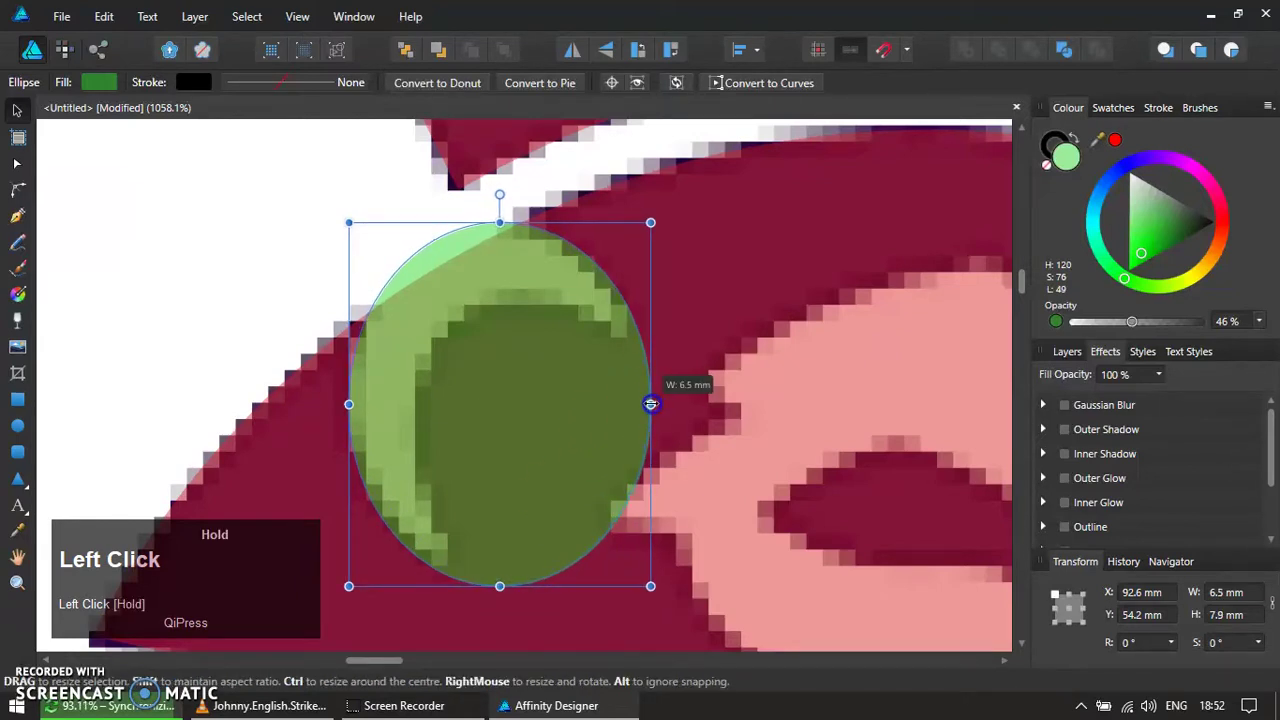
pyautogui.press('ctrl+j')
pyautogui.moveTo(494, 355); pyautogui.dragTo(1133, 169)
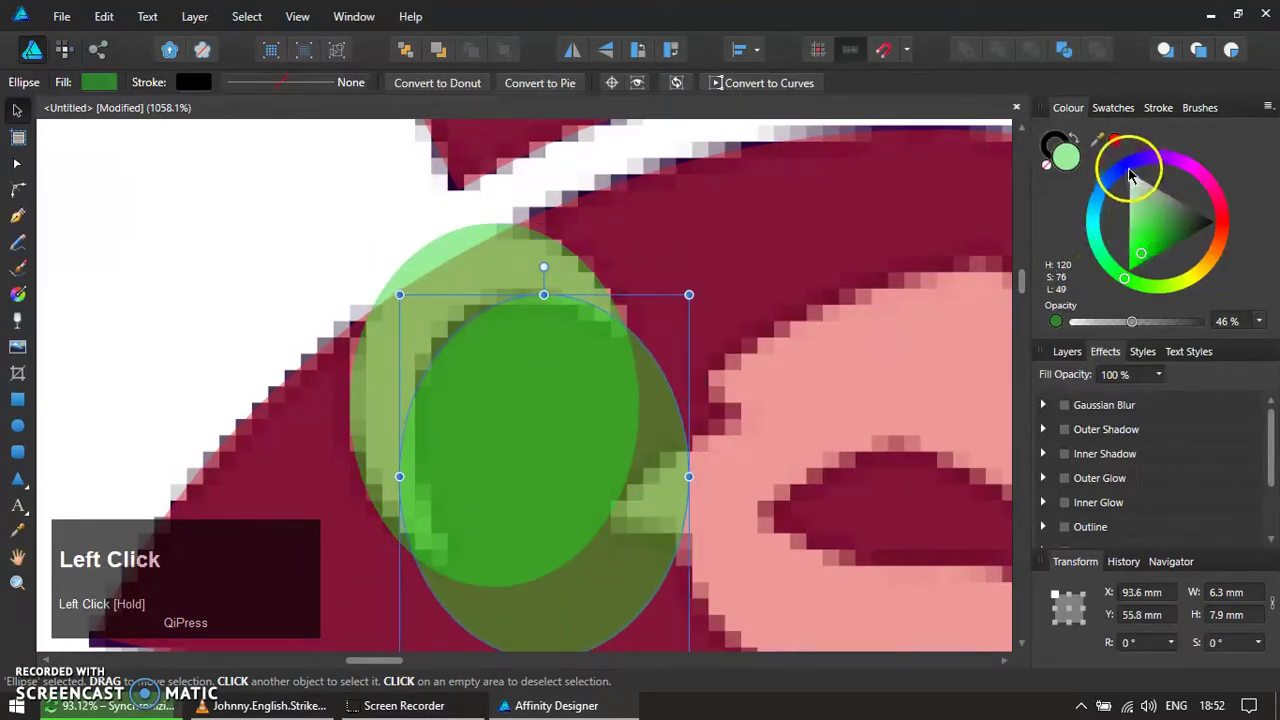
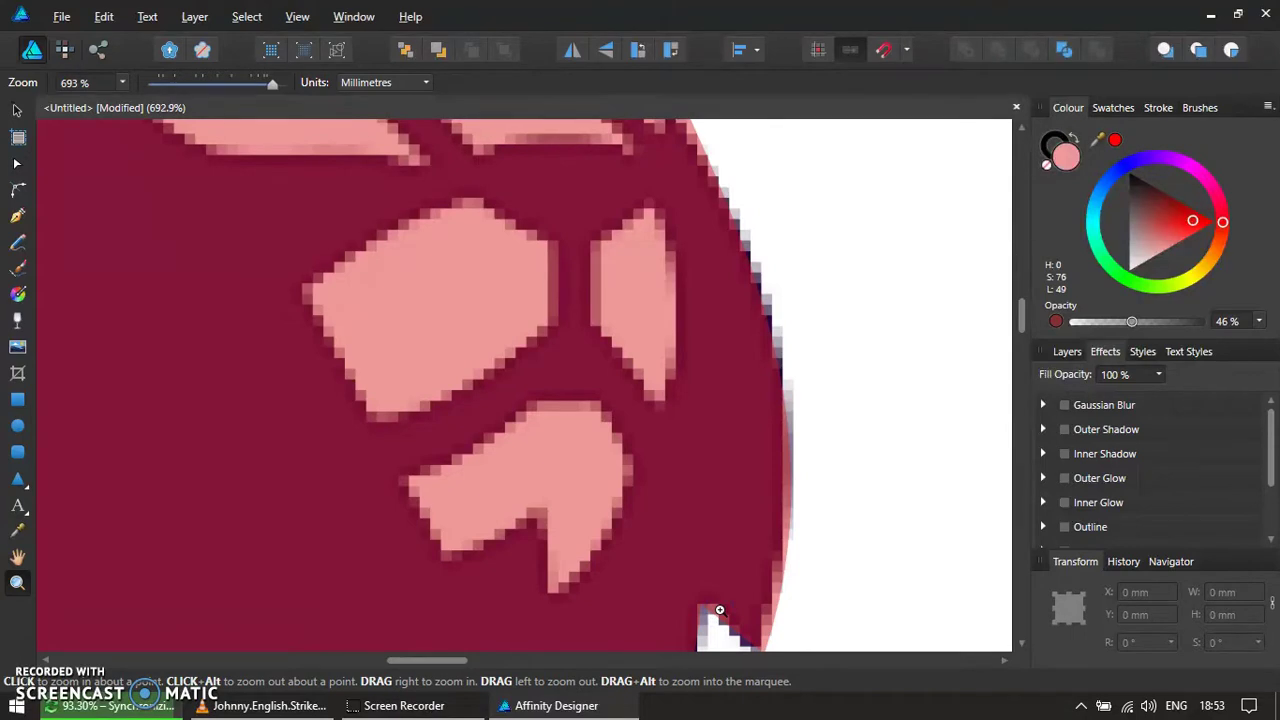
# - Trace a new pen path around the lion's pale eye and cheek shapes and select it
pyautogui.press('p')
pyautogui.click(307, 299)
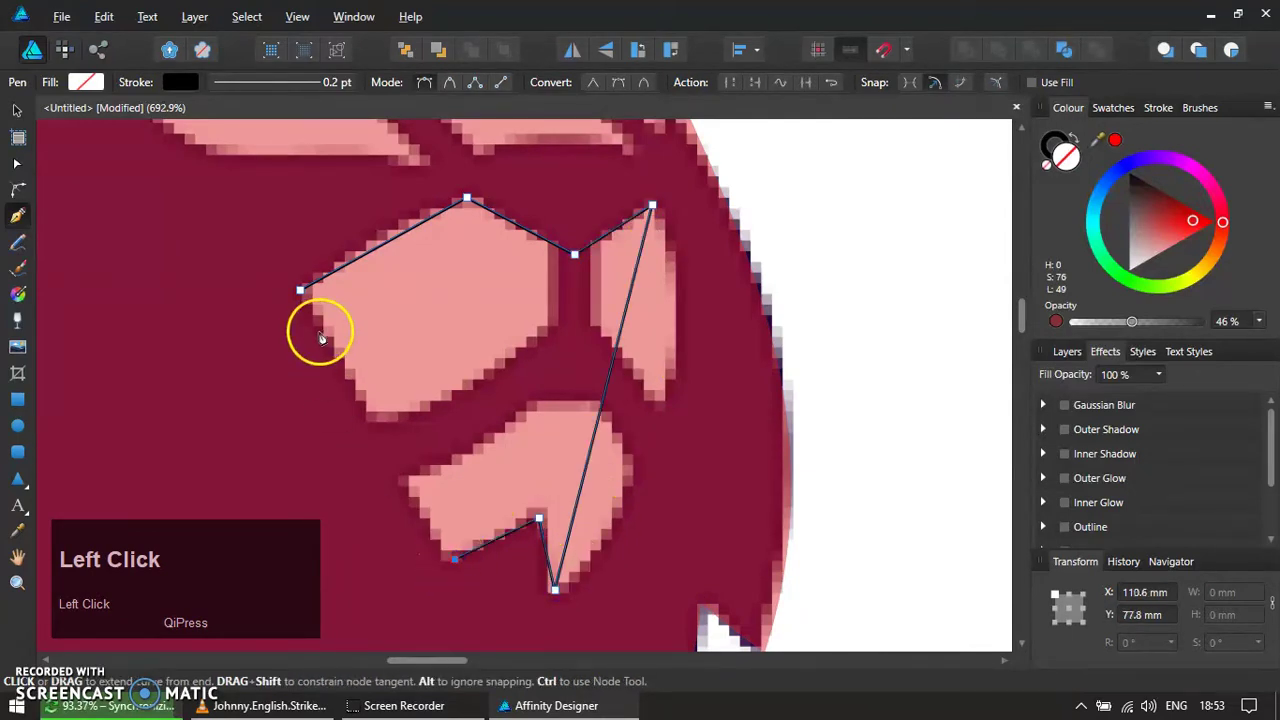
pyautogui.press('v')
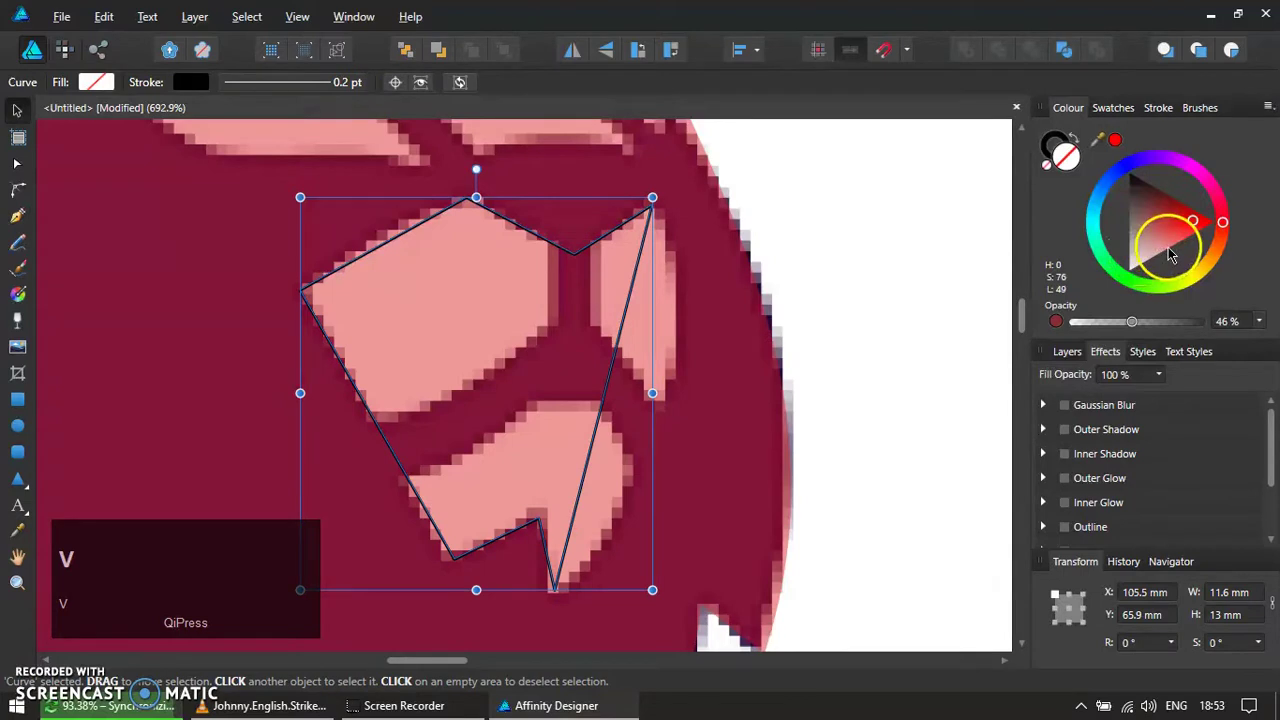
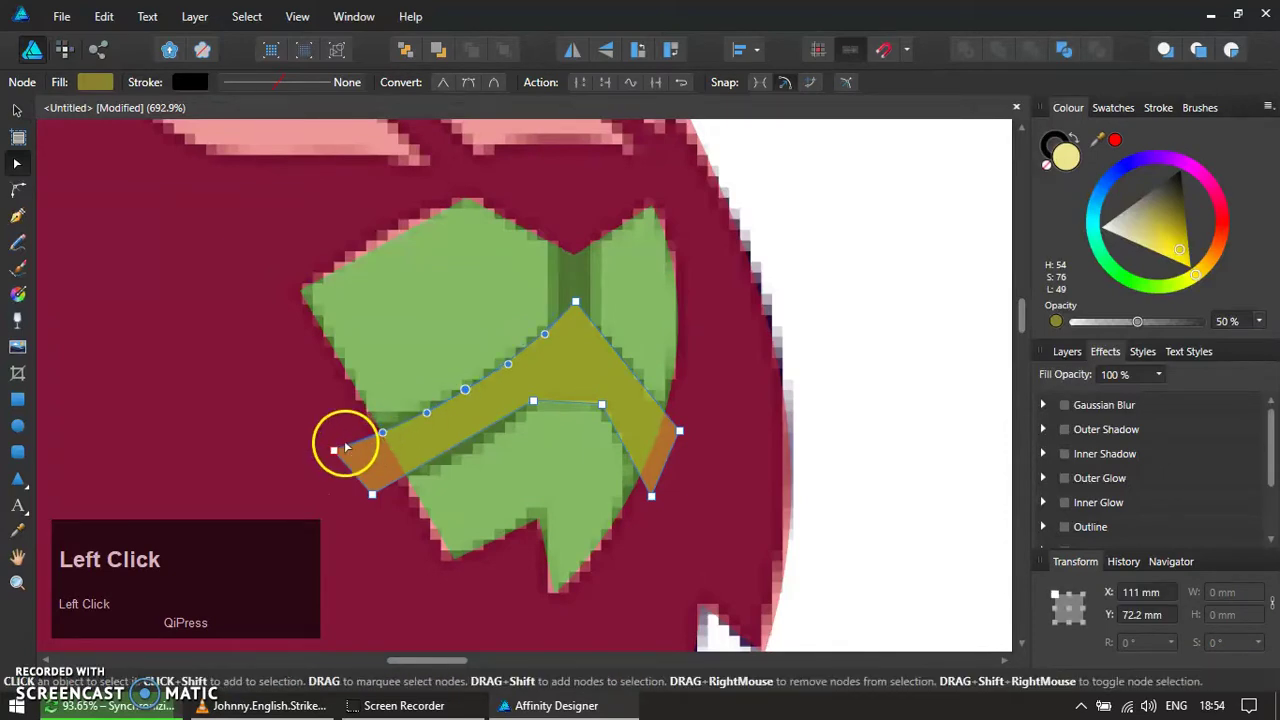
# - Undo the last band edit and ready a small upright rectangle above the olive band
pyautogui.press('ctrl+z')
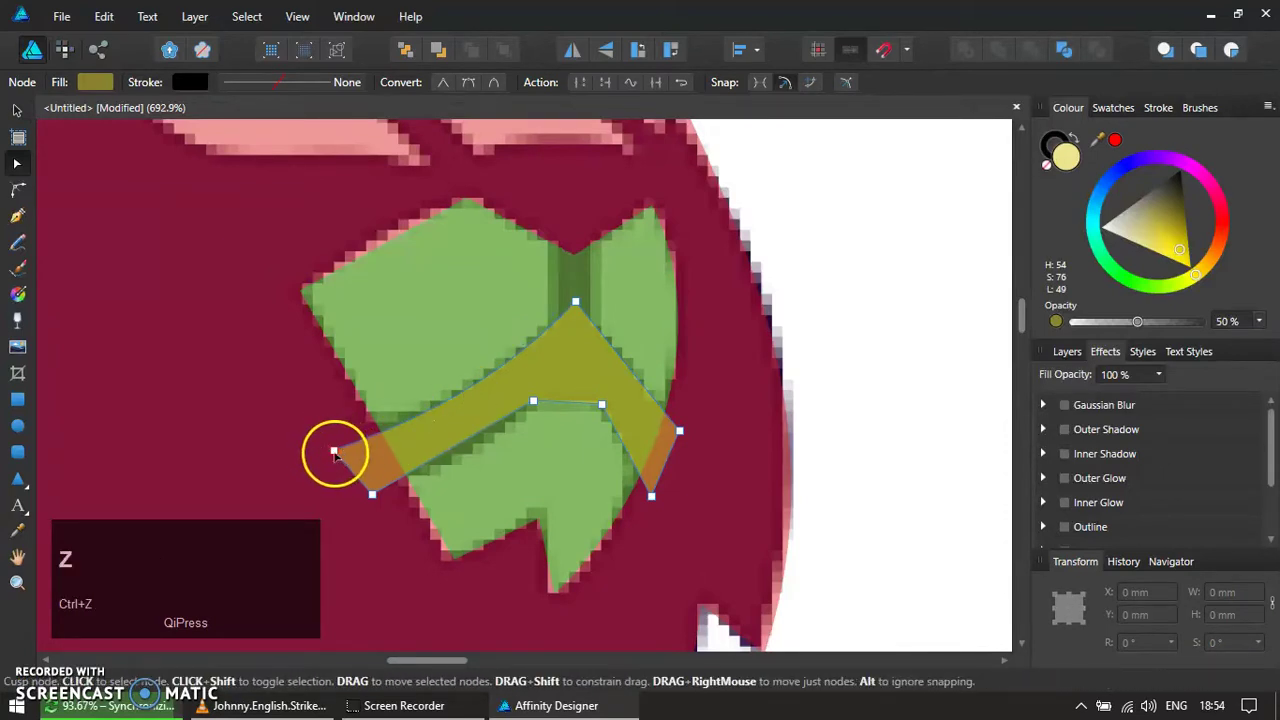
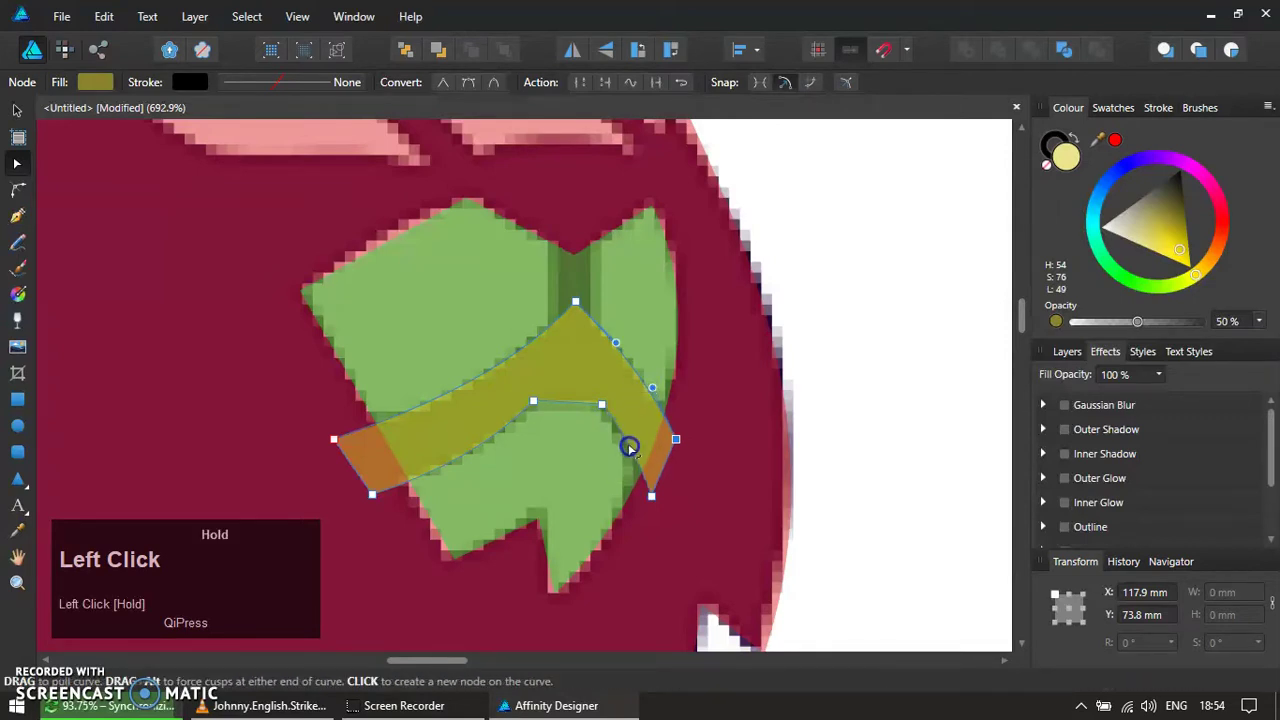
pyautogui.press('r')
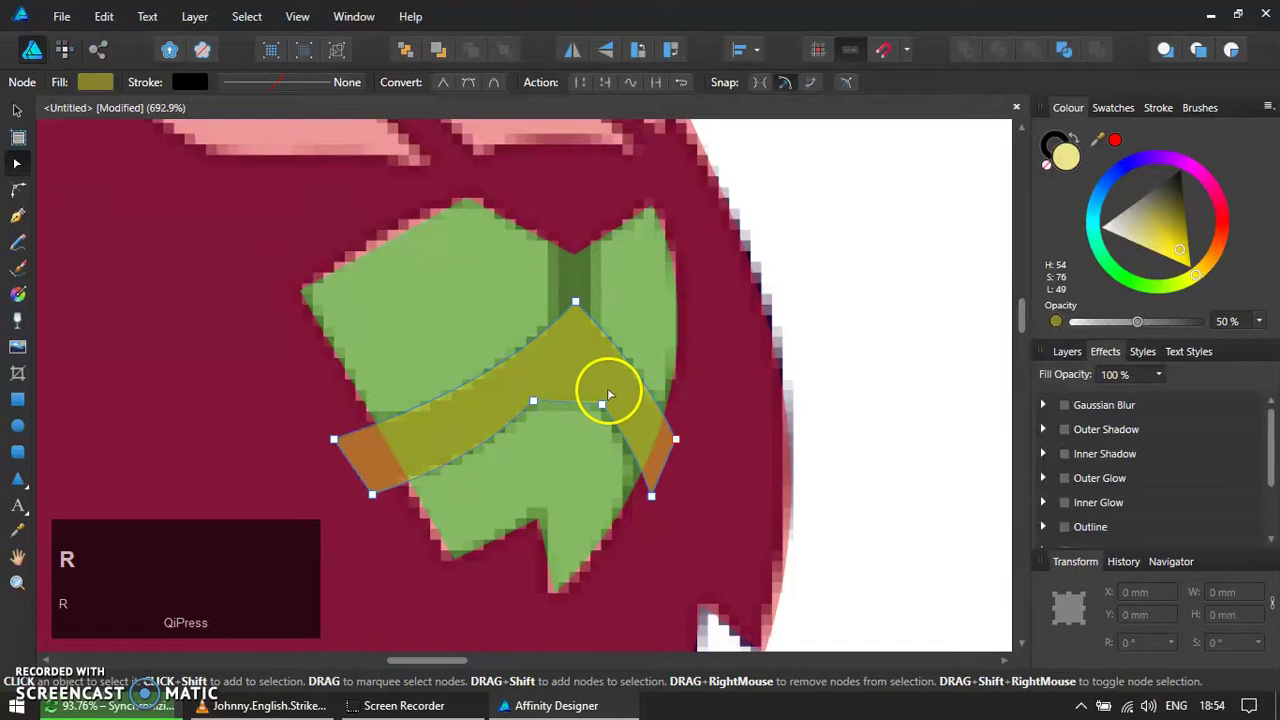
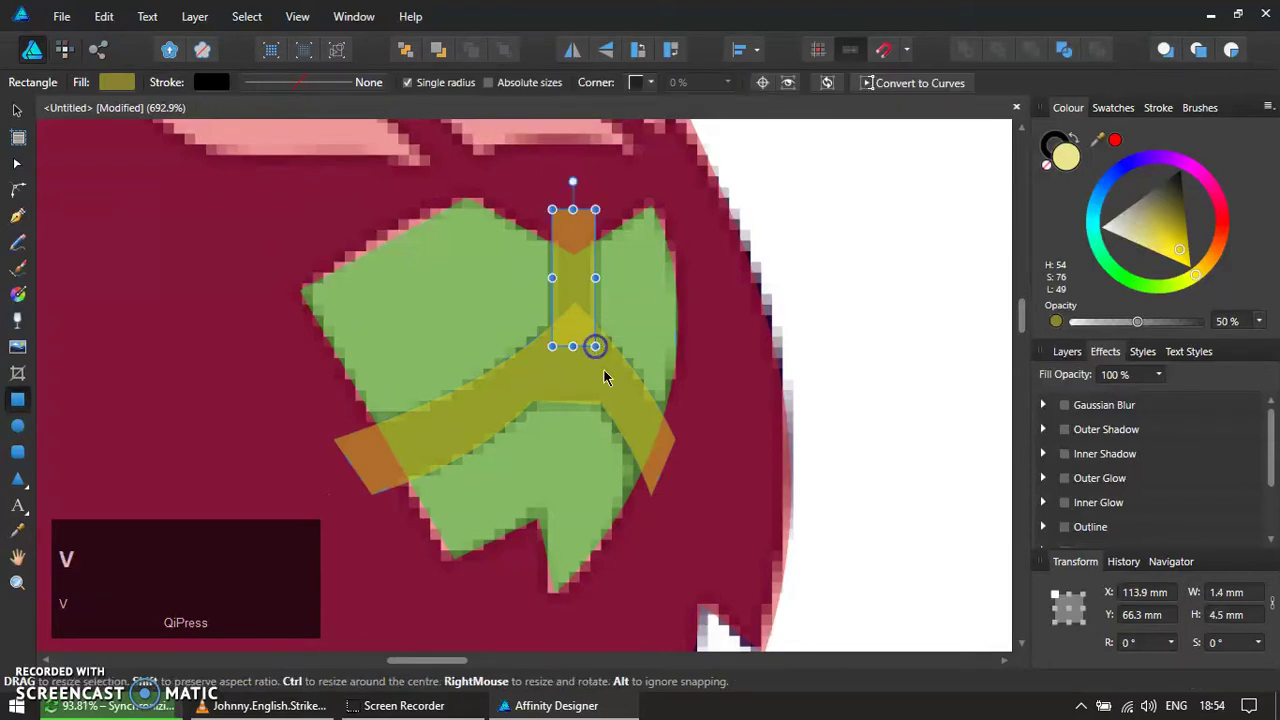
# - Combine the small olive bar with the band into one curves shape using Add
pyautogui.press('shift+v')
pyautogui.click(625, 391)
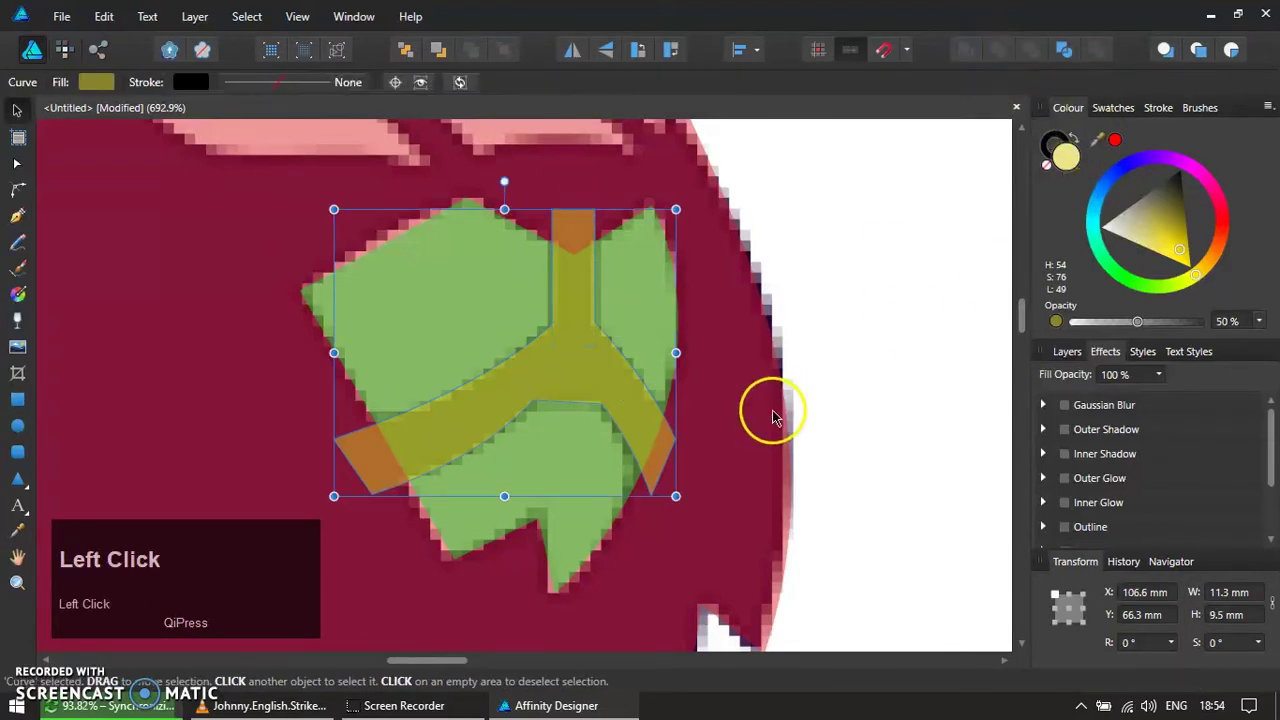
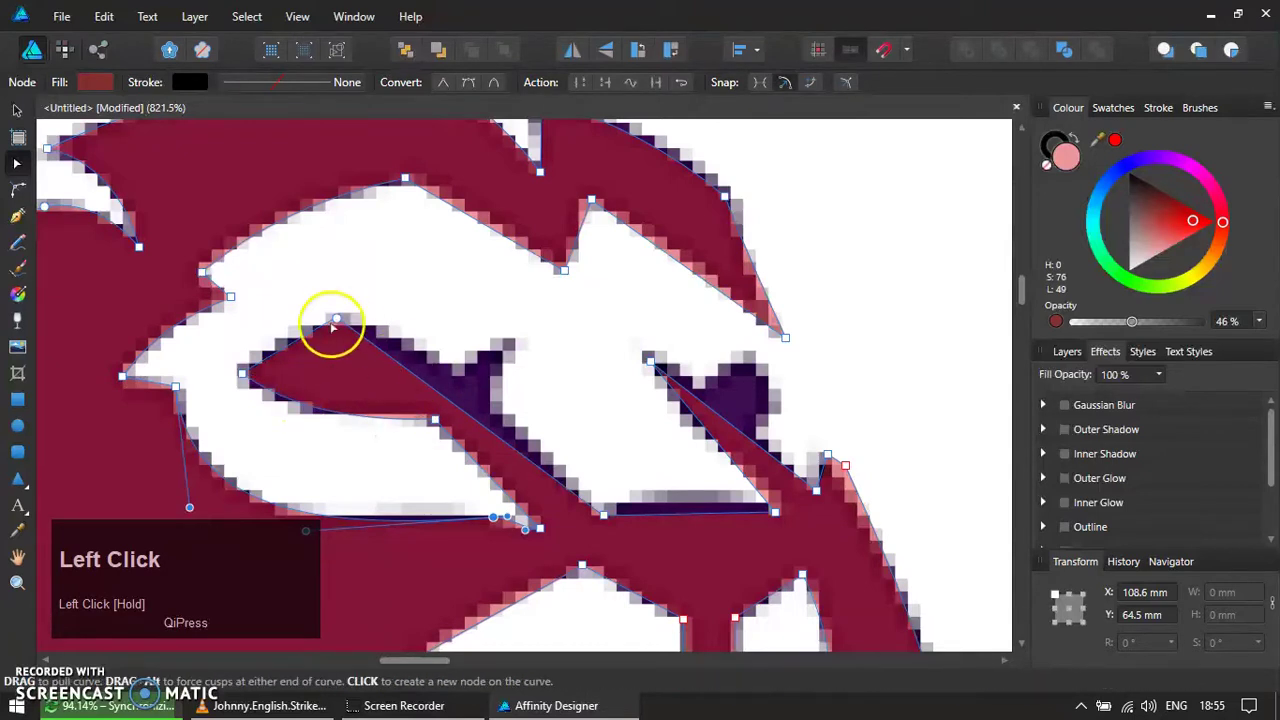
# - Delete the stray nodes on the brow edge and near the snout edge
pyautogui.press('Delete')
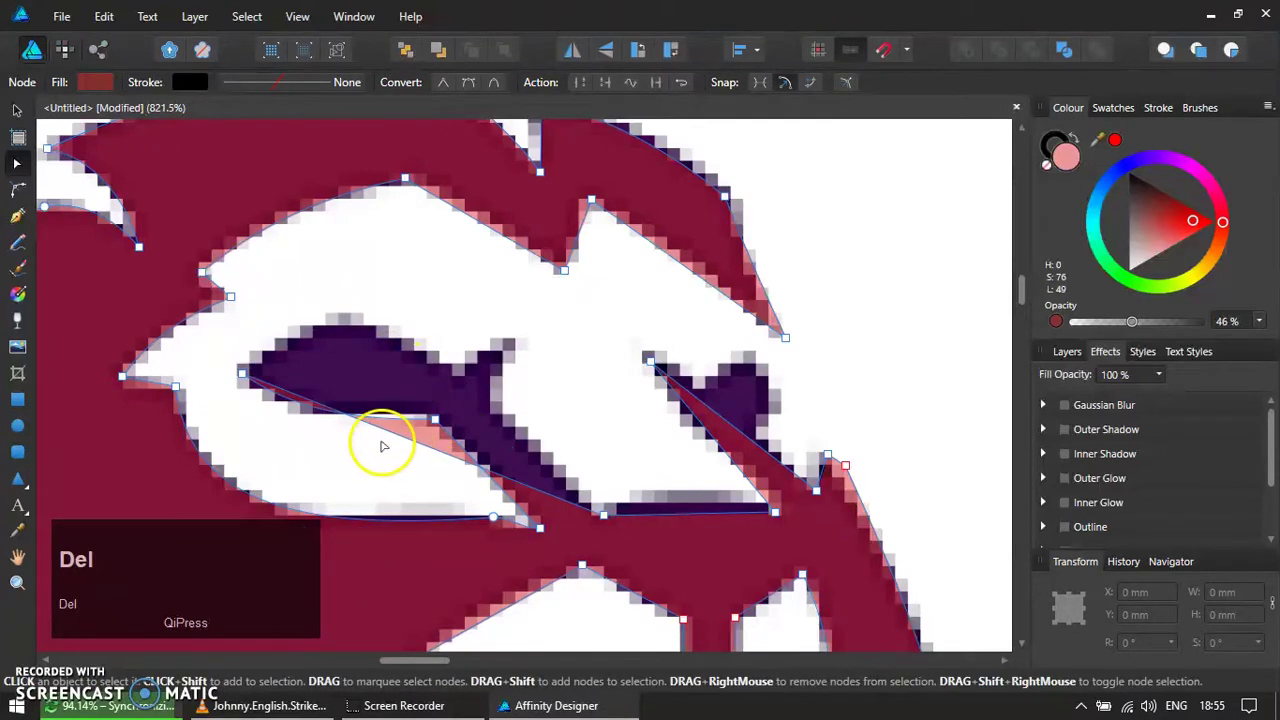
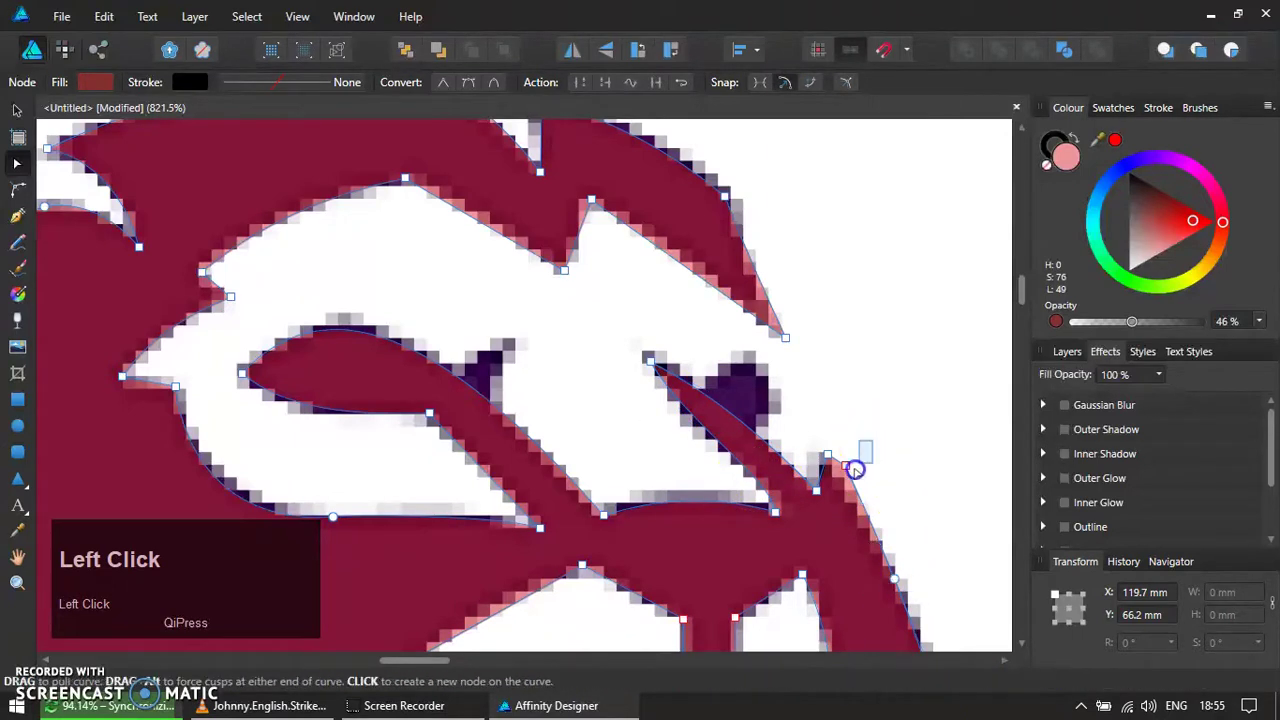
pyautogui.press('Delete')
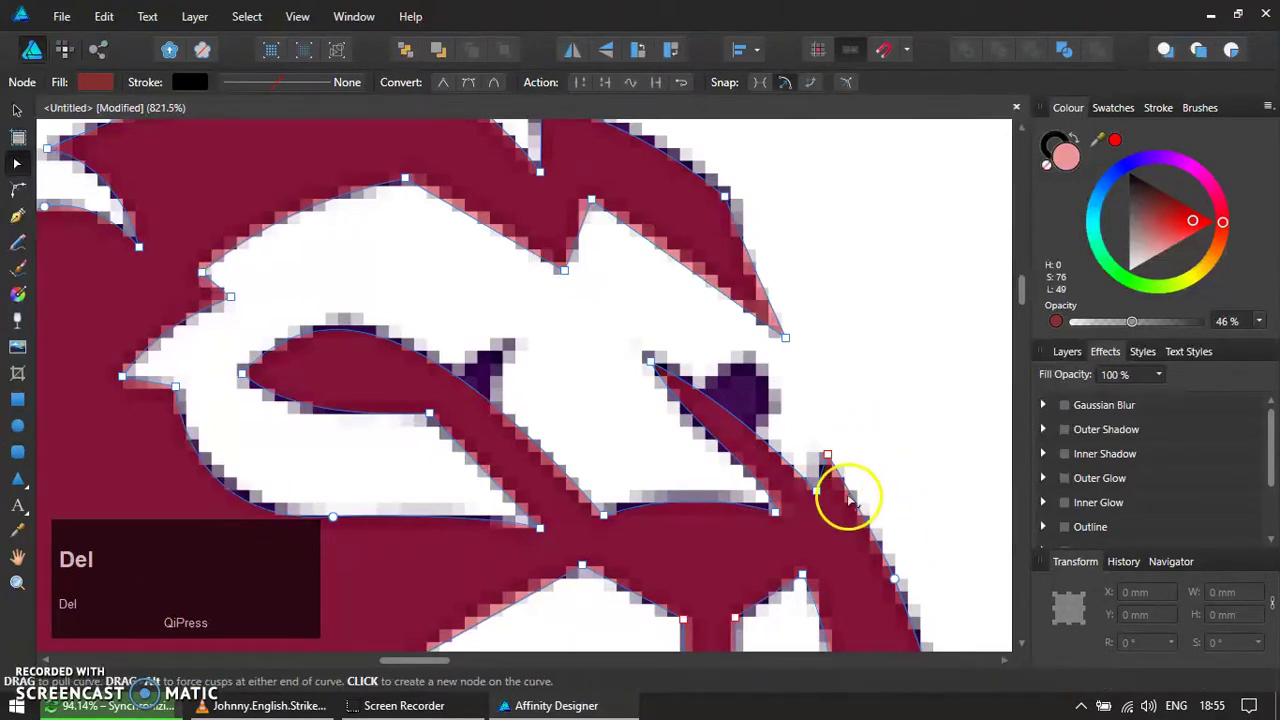
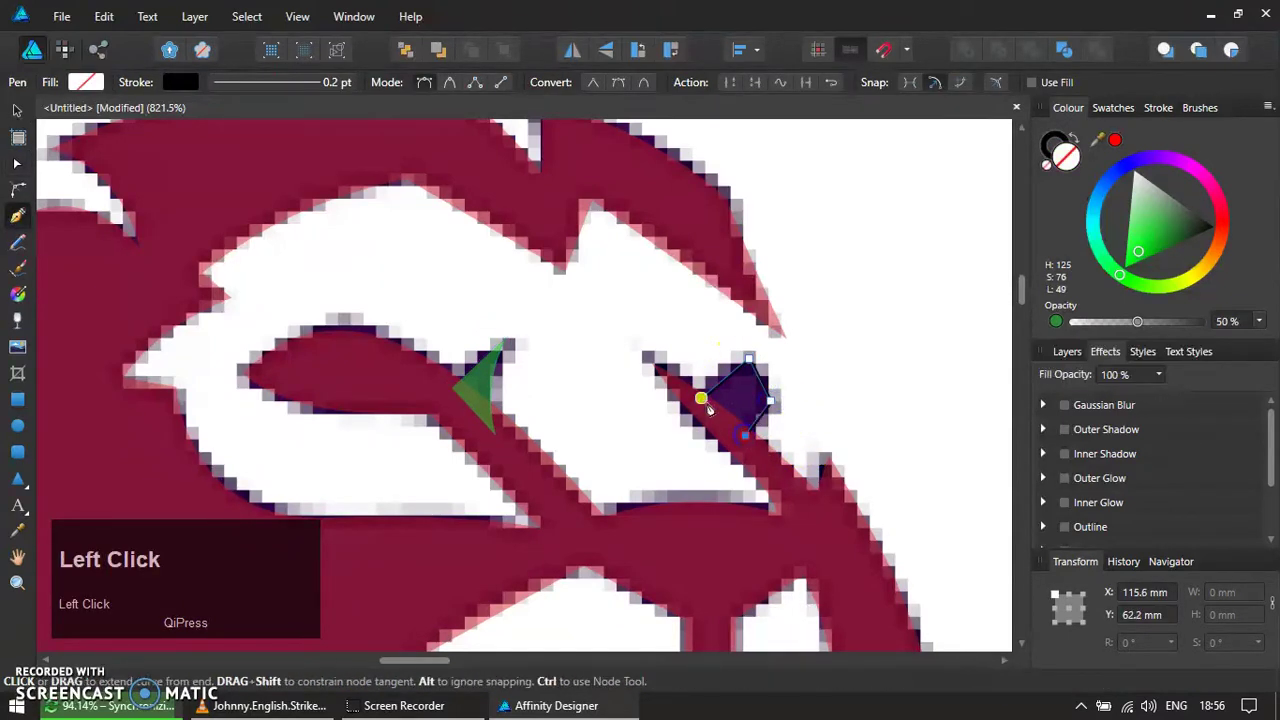
# - Place Pen nodes around the lion's small dark eye outline
pyautogui.press('ctrl+shift+v')
pyautogui.press('v')
pyautogui.click(787, 498)
pyautogui.click(495, 372)
pyautogui.click(406, 378)
pyautogui.click(972, 55)
pyautogui.click(840, 529)
pyautogui.click(969, 61)
# - Close the eye outline and bend its edge to follow the pixels
pyautogui.scroll(3)
pyautogui.click(724, 370)
pyautogui.click(756, 402)
pyautogui.press('Delete')
pyautogui.moveTo(731, 369); pyautogui.dragTo(730, 411)
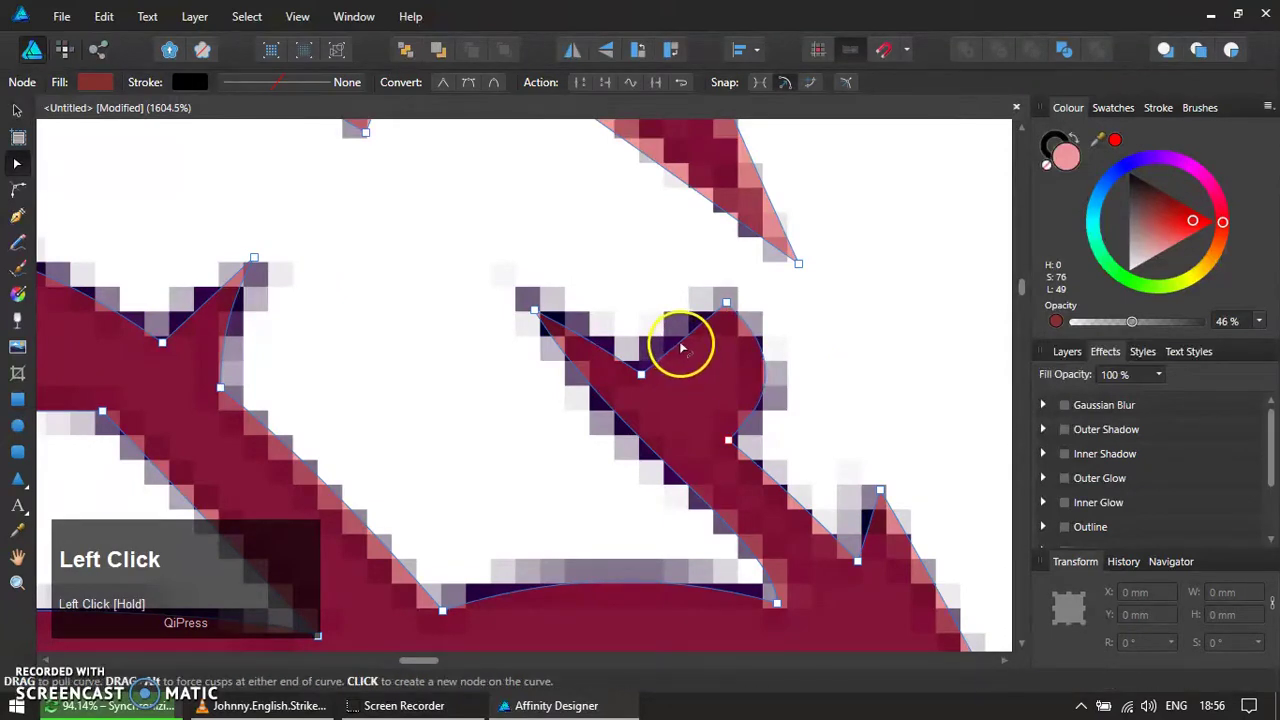
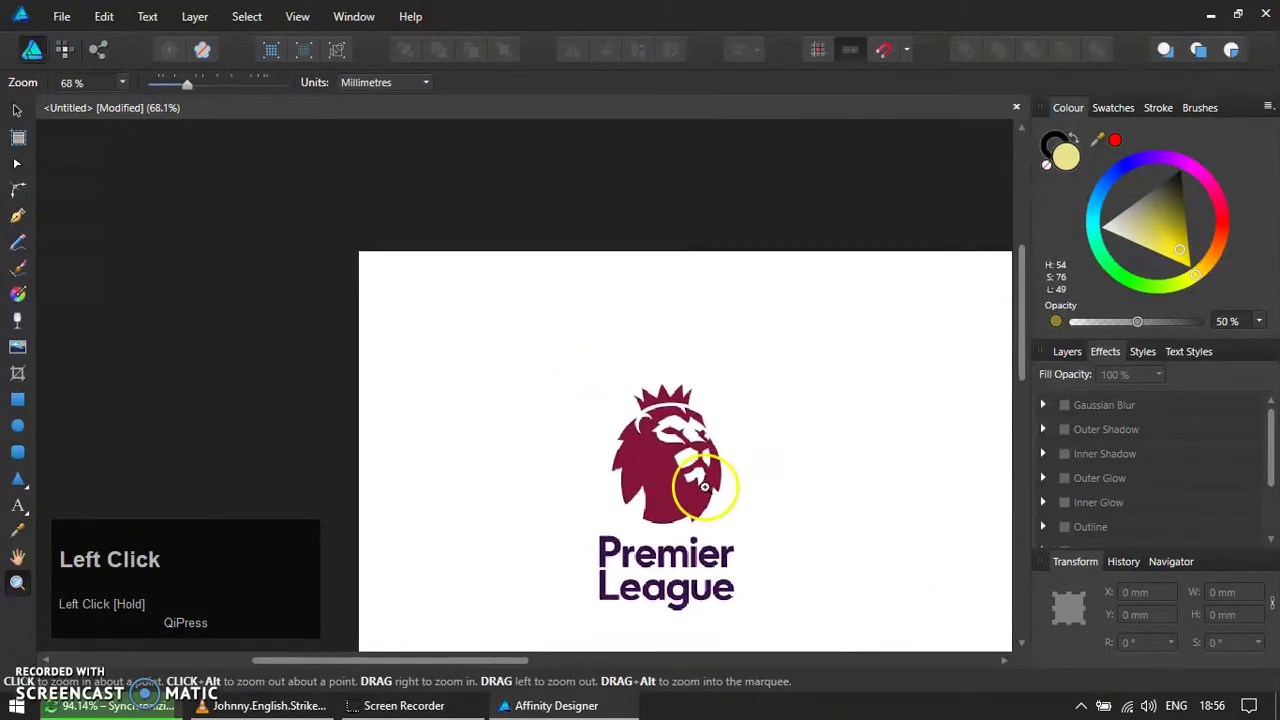
# - Select the traced lion shapes and move them right of the original logo
pyautogui.click(672, 508)
pyautogui.press('ctrl+z')
pyautogui.click(685, 393)
pyautogui.moveTo(708, 486); pyautogui.dragTo(971, 58)
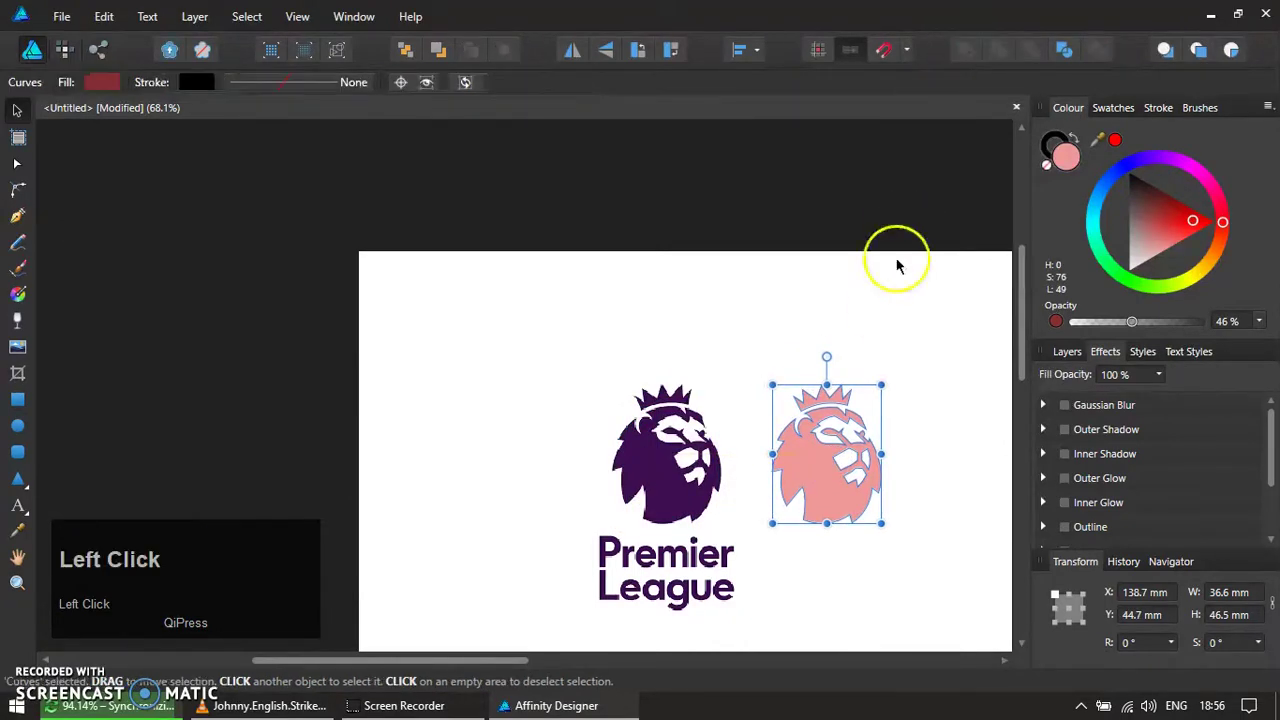